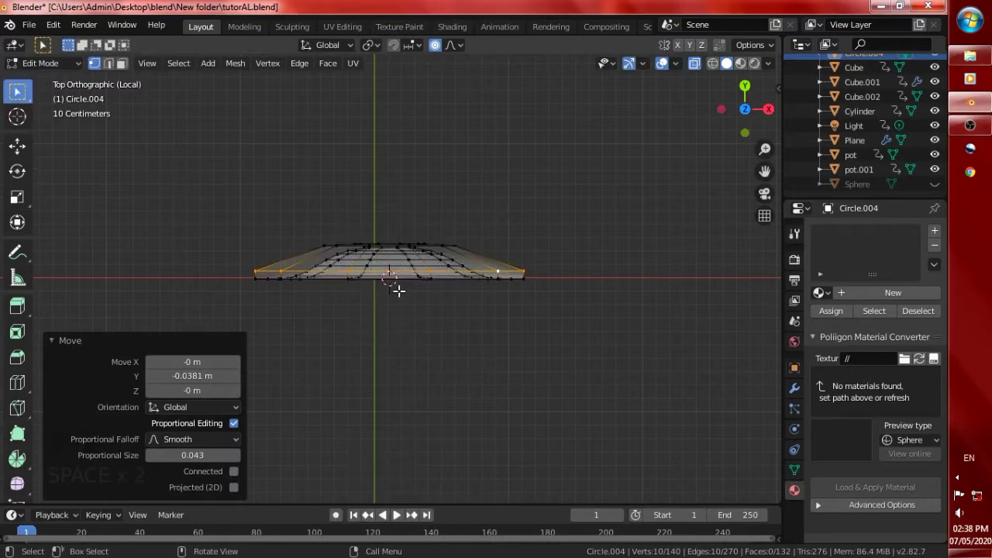
# Move the cone's selected edge rings along Y to dish the speaker cone.
pyautogui.press('g')
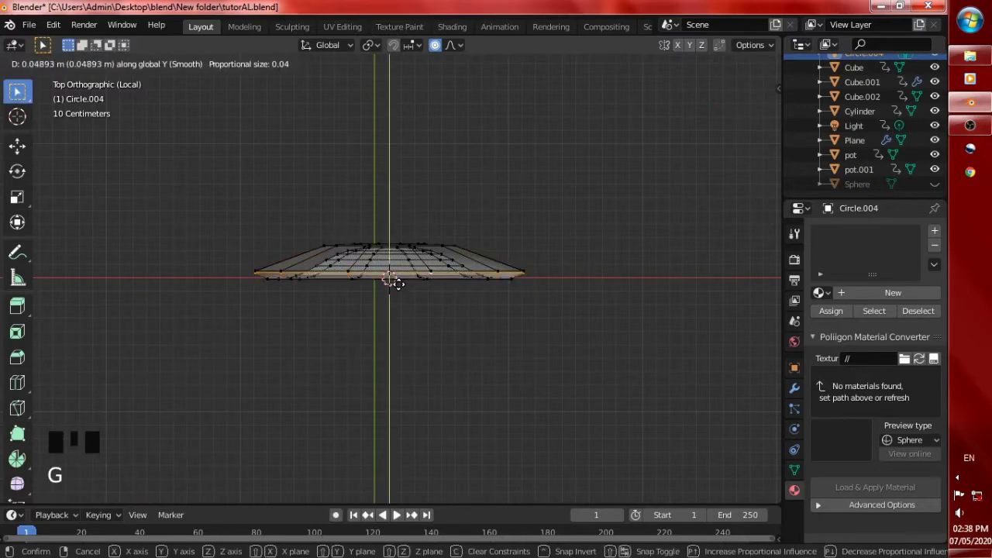
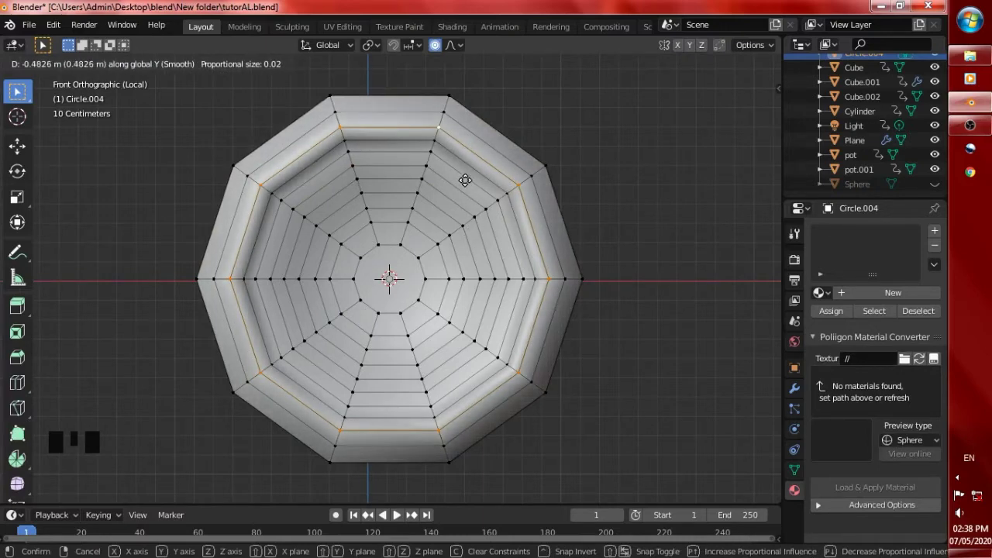
pyautogui.press('ctrl+z')
pyautogui.press('g')
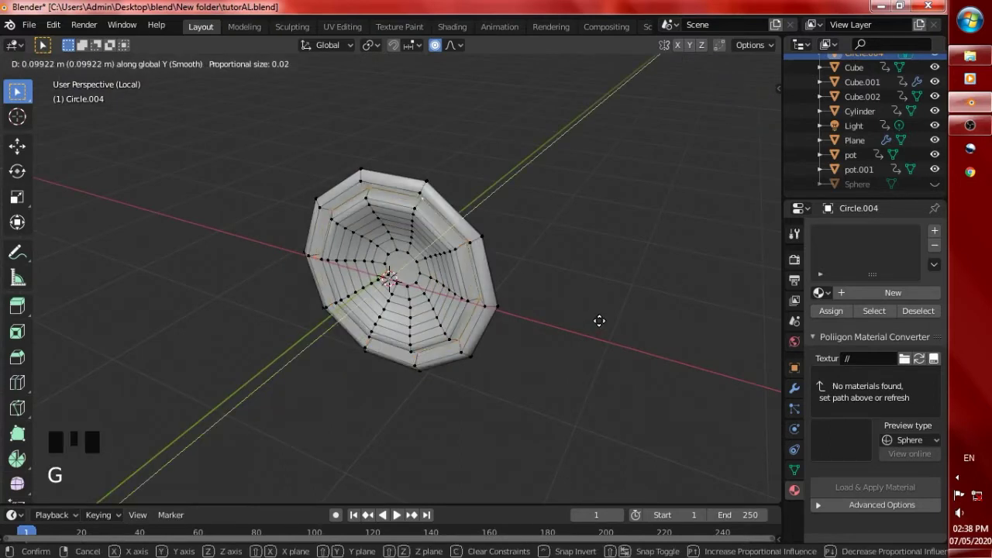
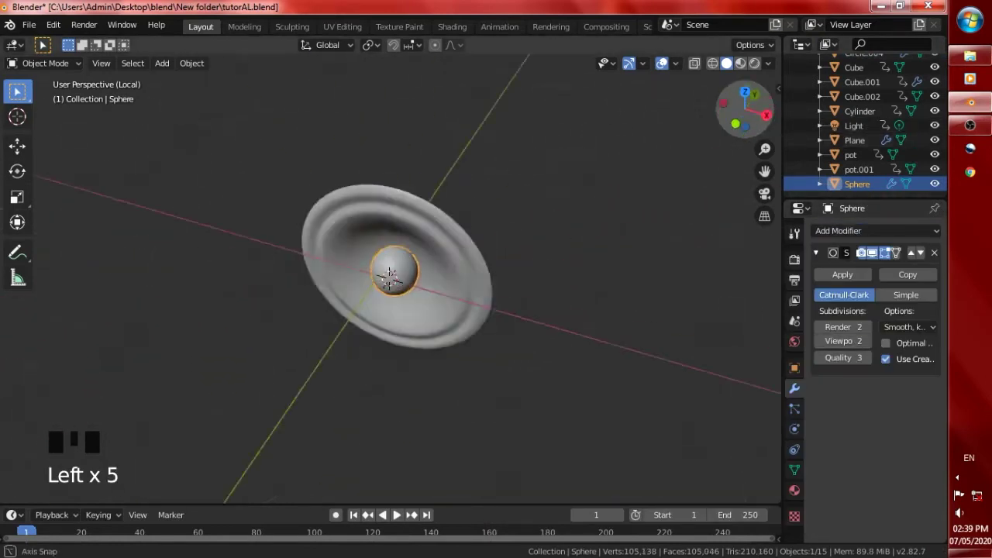
# View the speaker from the front and select the cone to start the cabinet build.
pyautogui.press('KP_1')
pyautogui.scroll(3)
pyautogui.click(458, 392)
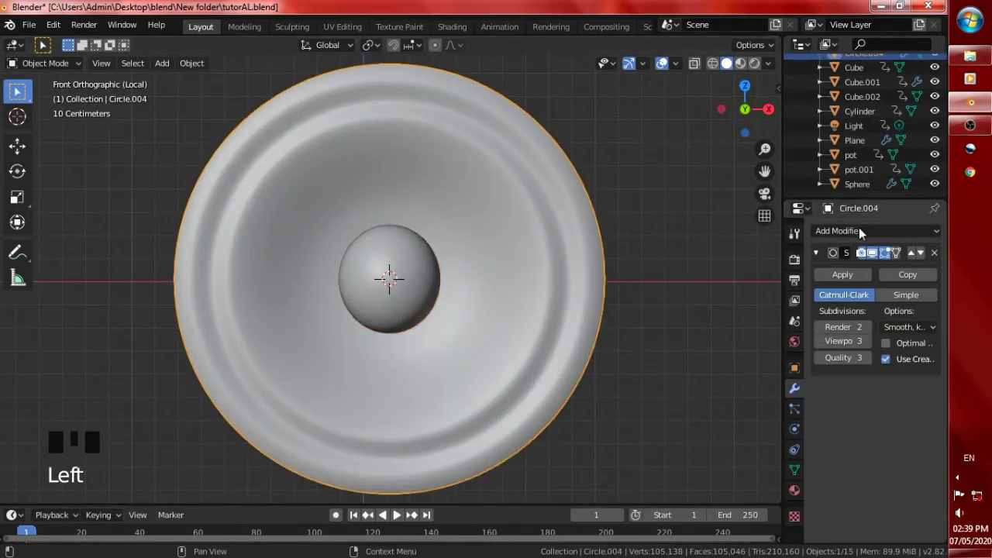
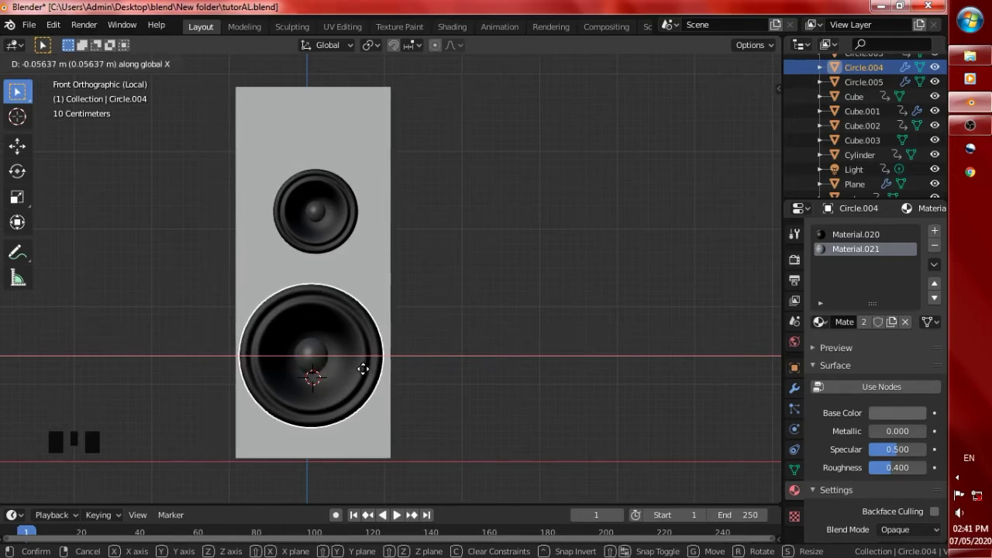
# Settle the cone's position and check the speaker from an angle.
pyautogui.click(345, 261)
pyautogui.scroll(-3)
pyautogui.moveTo(502, 325); pyautogui.dragTo(464, 291)
pyautogui.scroll(3)
pyautogui.press('g')
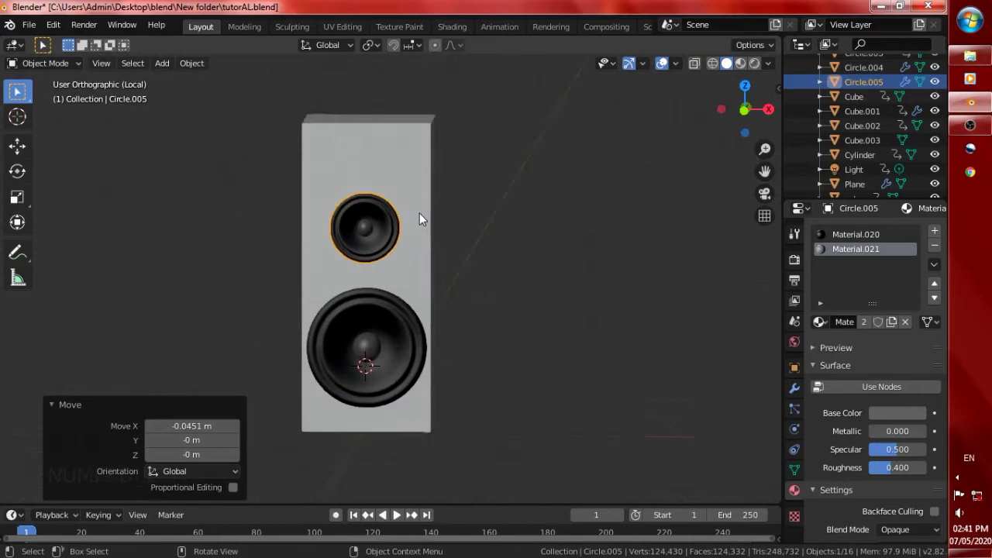
# Select the small upper driver and duplicate a new box behind the drivers from Top view.
pyautogui.click(466, 171)
pyautogui.scroll(-3)
pyautogui.scroll(-3)
pyautogui.press('KP_7')
pyautogui.press('shift+d')
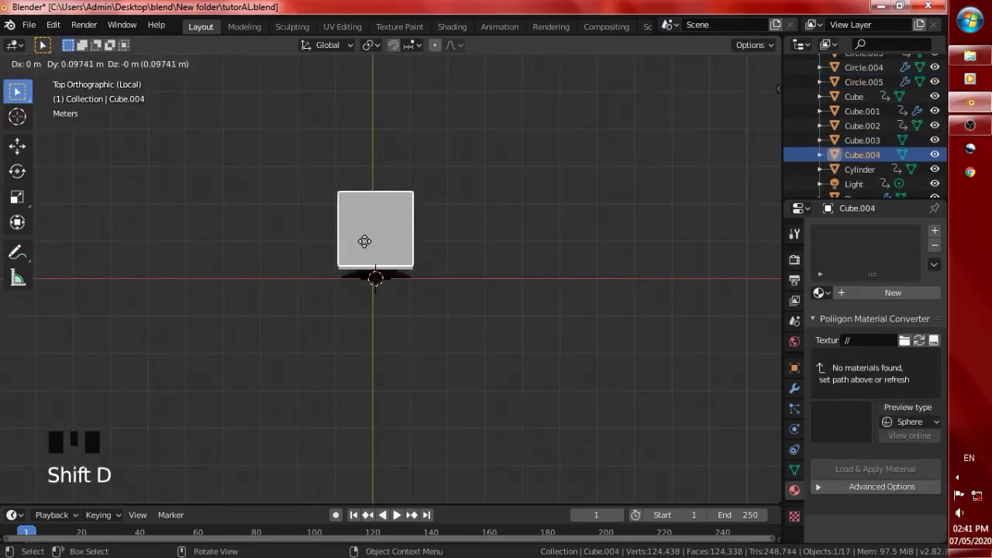
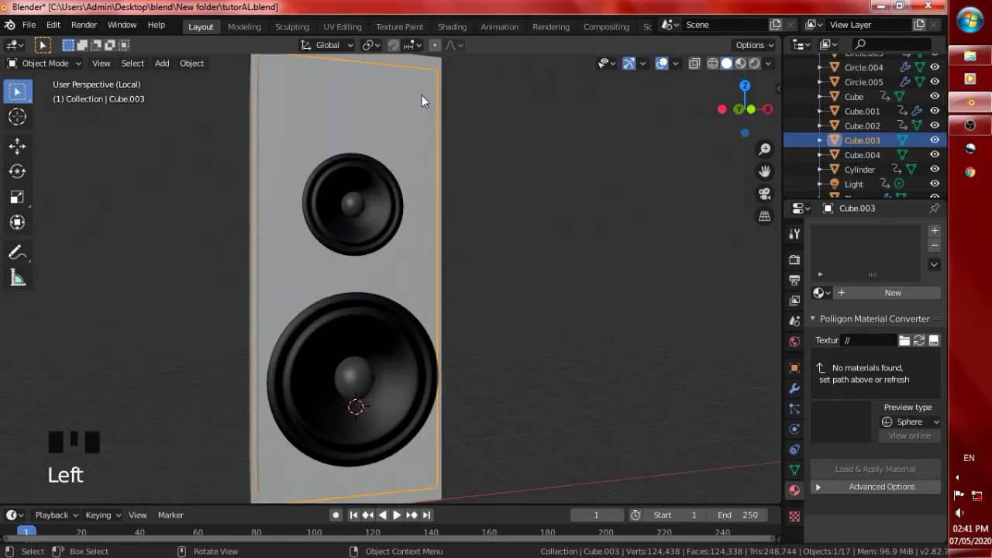
# Load the WoodFineDark004_1K texture set in the Poliigon converter for Cube.003.
pyautogui.scroll(-3)
pyautogui.press('KP_1')
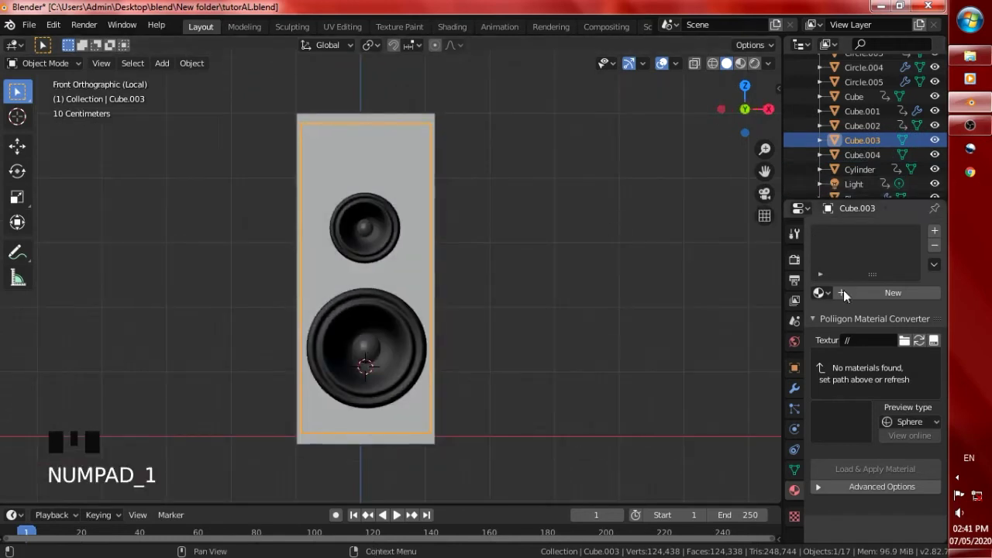
pyautogui.scroll(3)
pyautogui.scroll(-3)
pyautogui.press('Tab')
pyautogui.moveTo(941, 235); pyautogui.dragTo(835, 323)
pyautogui.press('Tab')
pyautogui.scroll(-3)
pyautogui.click(911, 346)
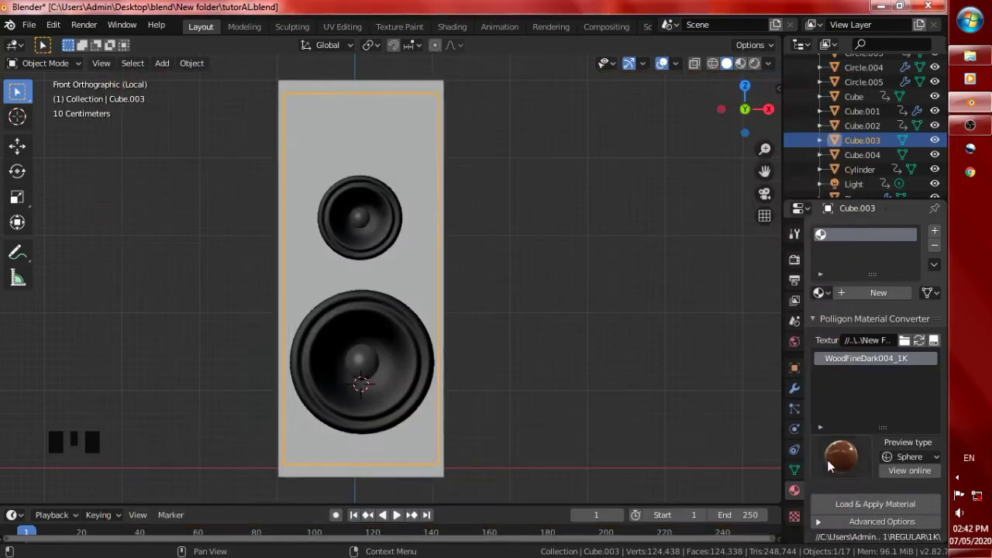
# Apply the dark wood material to the cabinet and move it behind the drivers.
pyautogui.moveTo(850, 458); pyautogui.dragTo(539, 308)
pyautogui.scroll(-3)
pyautogui.scroll(3)
pyautogui.click(406, 247)
pyautogui.scroll(-3)
pyautogui.press('KP_7')
pyautogui.scroll(3)
pyautogui.press('g')
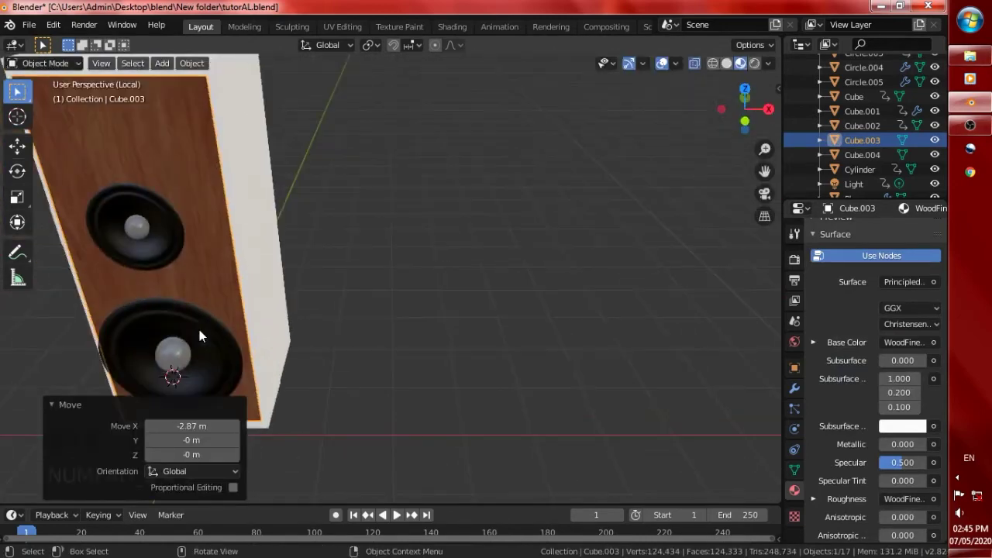
# Give Cube.004 a new black material and select both driver cones.
pyautogui.click(216, 185)
pyautogui.click(880, 331)
pyautogui.click(925, 382)
pyautogui.click(541, 243)
pyautogui.moveTo(230, 213); pyautogui.dragTo(370, 248)
pyautogui.click(370, 248)
pyautogui.click(370, 345)
# View the speaker from the side and begin positioning the drivers against the cabinet.
pyautogui.press('KP_1')
pyautogui.press('KP_3')
pyautogui.scroll(3)
pyautogui.press('g')
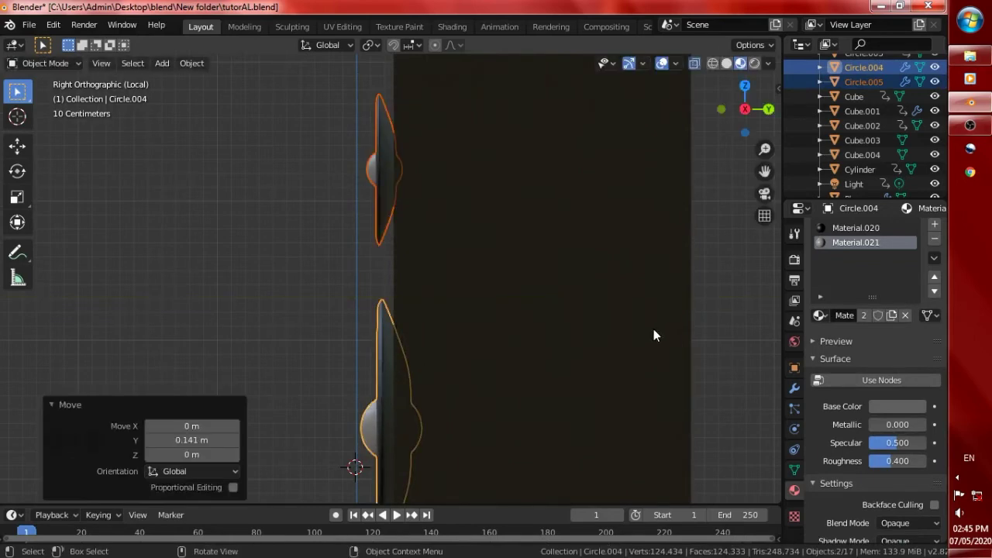
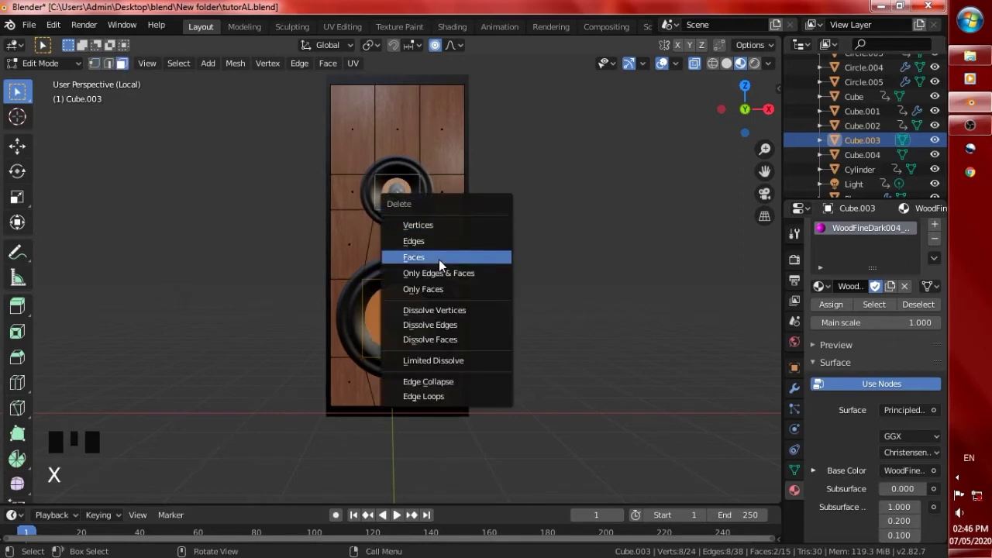
# Leave the cabinet edit, select the back box and enter its Edit Mode.
pyautogui.scroll(-3)
pyautogui.scroll(3)
pyautogui.press('Tab')
pyautogui.click(409, 84)
pyautogui.press('Tab')
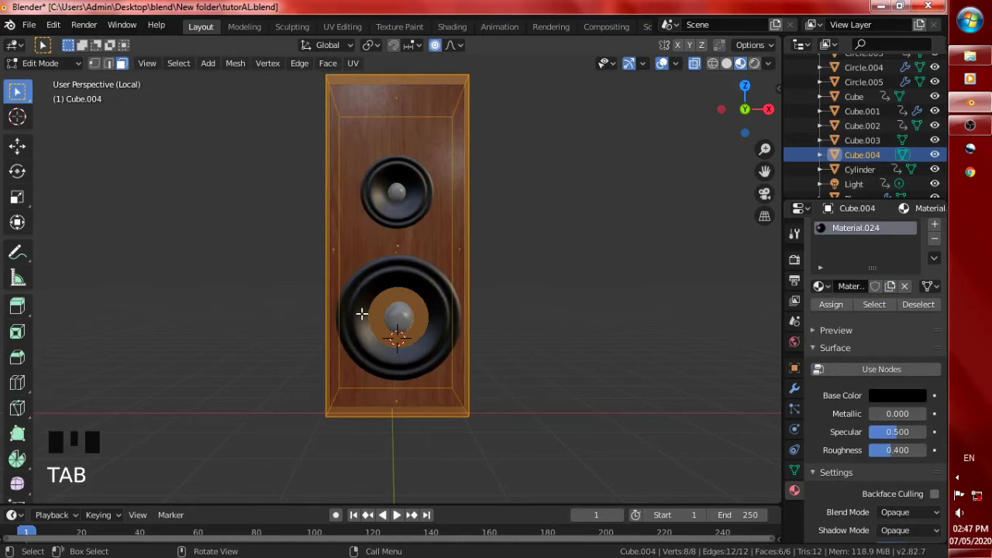
pyautogui.press('alt+r')
pyautogui.press('Escape')
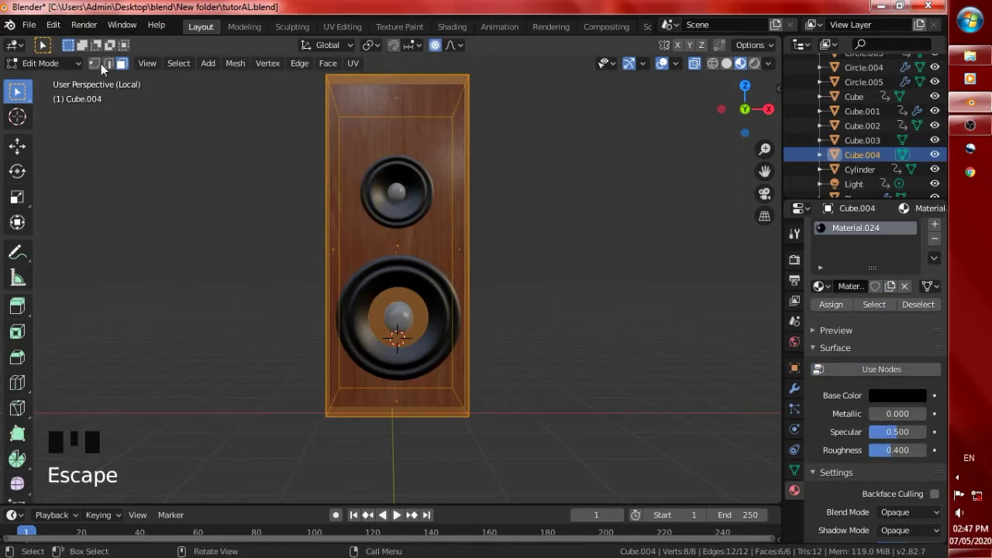
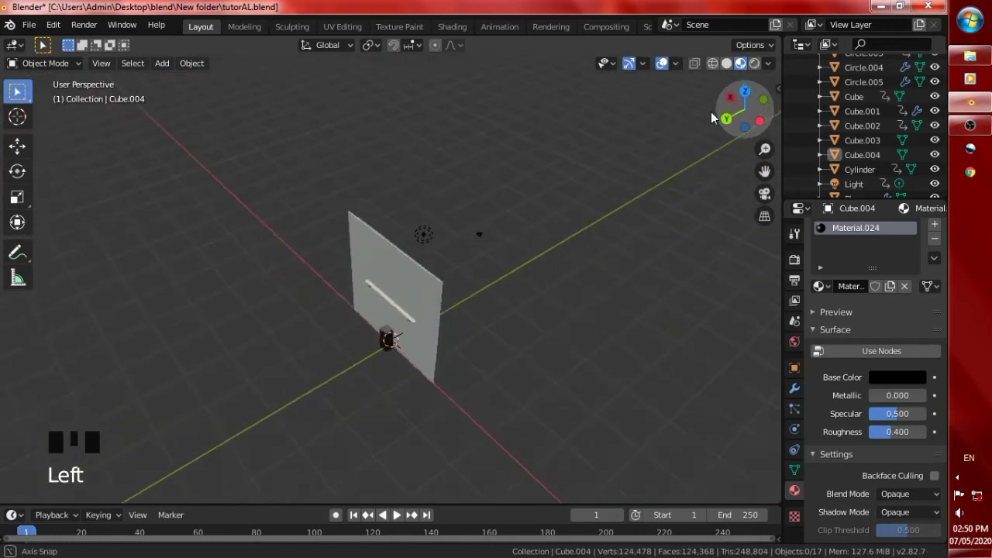
# Leave Local View, return to the wall scene and isolate the speaker cabinet with hide/unhide.
pyautogui.press('g')
pyautogui.press('KP_Divide')
pyautogui.scroll(3)
pyautogui.moveTo(385, 405); pyautogui.dragTo(397, 430)
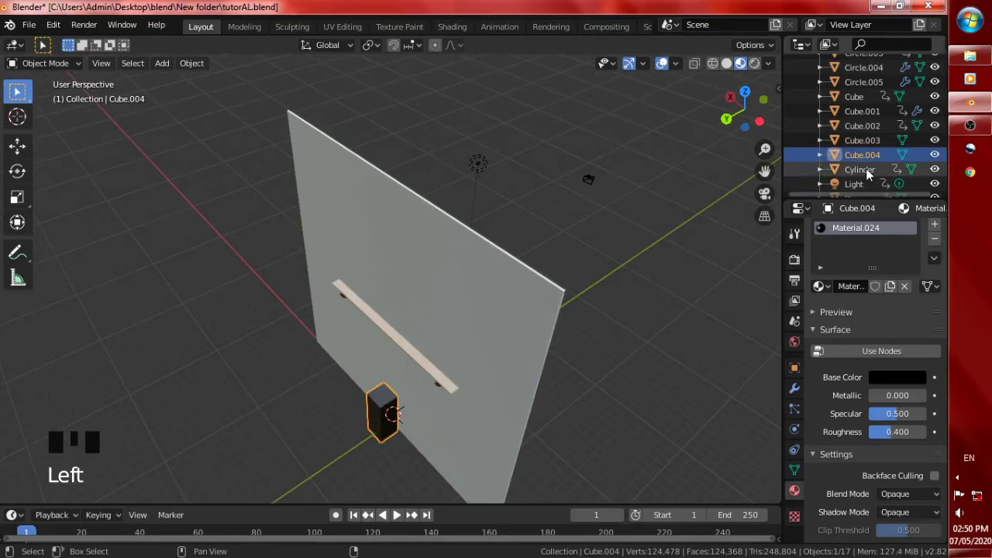
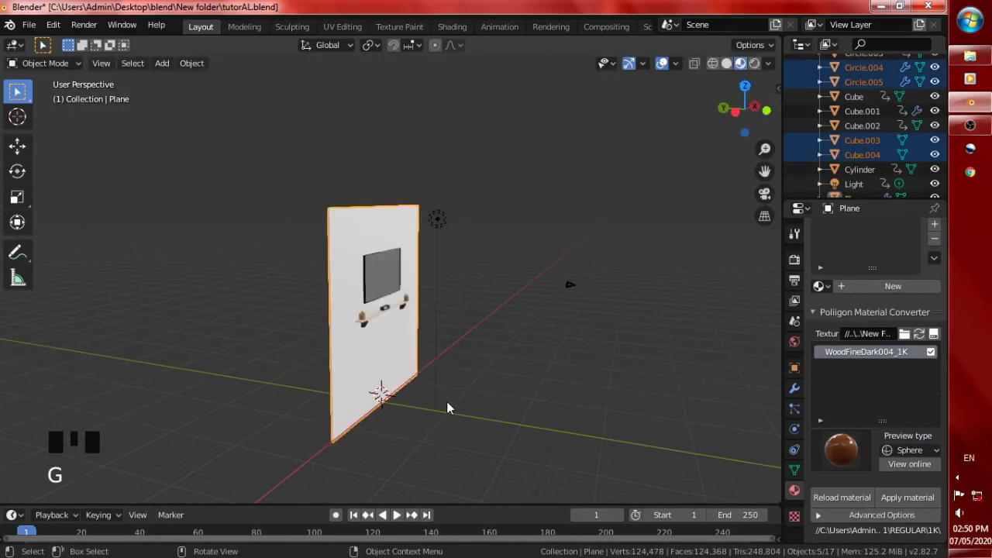
pyautogui.press('h')
pyautogui.press('alt+h')
pyautogui.moveTo(466, 371); pyautogui.dragTo(426, 359)
pyautogui.click(391, 362)
pyautogui.press('h')
pyautogui.moveTo(366, 378); pyautogui.dragTo(383, 412)
pyautogui.press('g')
pyautogui.press('alt+h')
# Check the speaker from front and side views and start moving it across the wall.
pyautogui.press('KP_4')
pyautogui.scroll(3)
pyautogui.press('g')
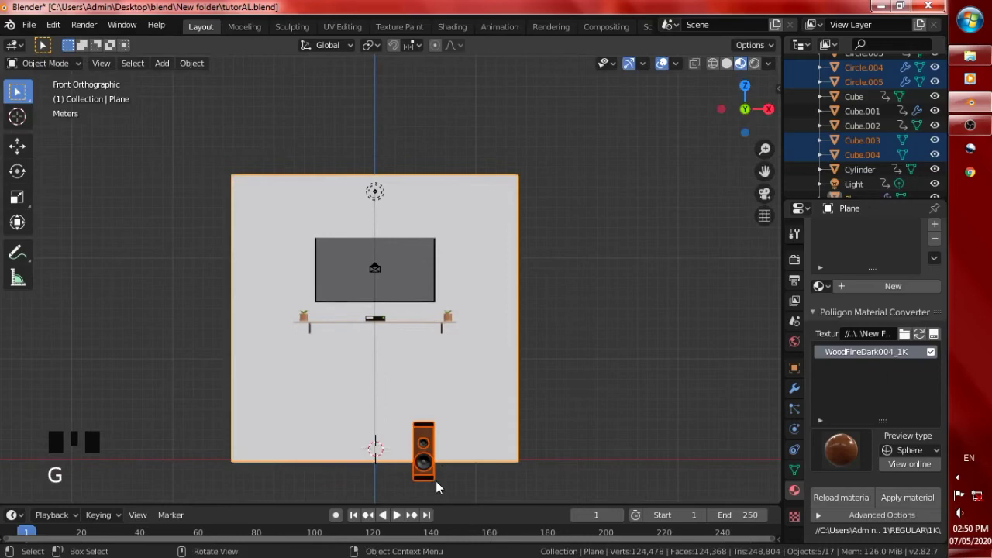
pyautogui.press('KP_3')
pyautogui.click(238, 406)
pyautogui.moveTo(270, 460); pyautogui.dragTo(296, 484)
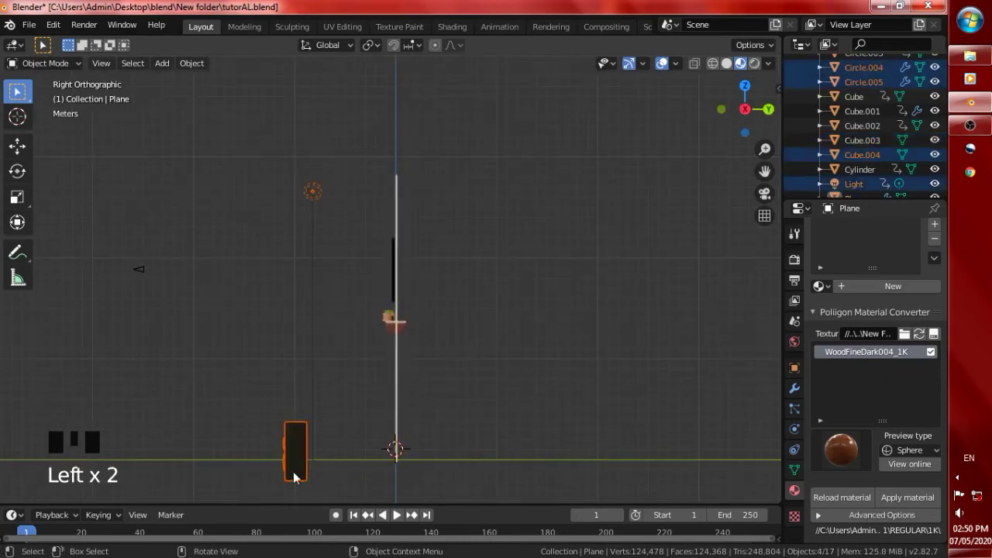
pyautogui.moveTo(279, 402); pyautogui.dragTo(282, 444)
pyautogui.press('KP_1')
pyautogui.press('KP_1')
pyautogui.press('KP_3')
pyautogui.press('KP_3')
pyautogui.press('KP_1')
pyautogui.scroll(3)
pyautogui.press('g')
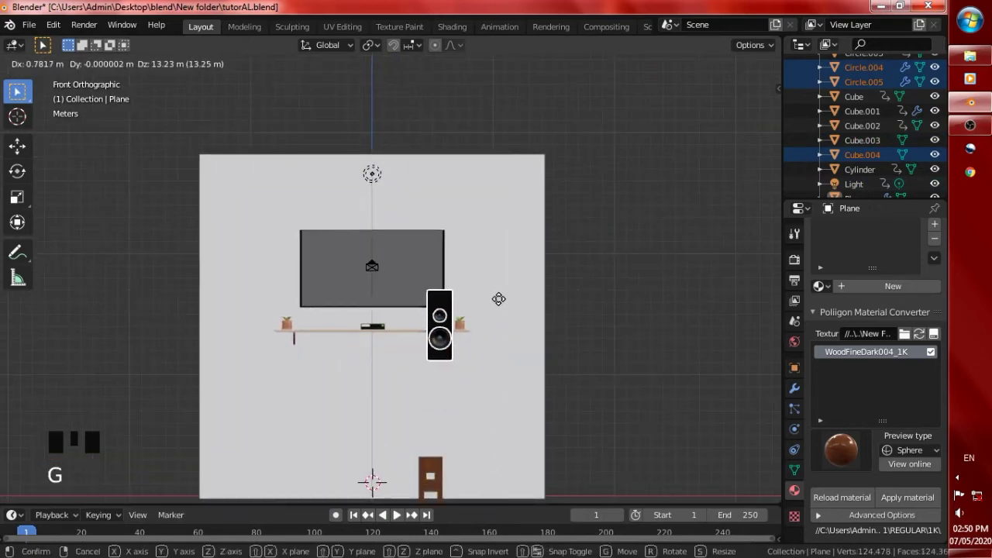
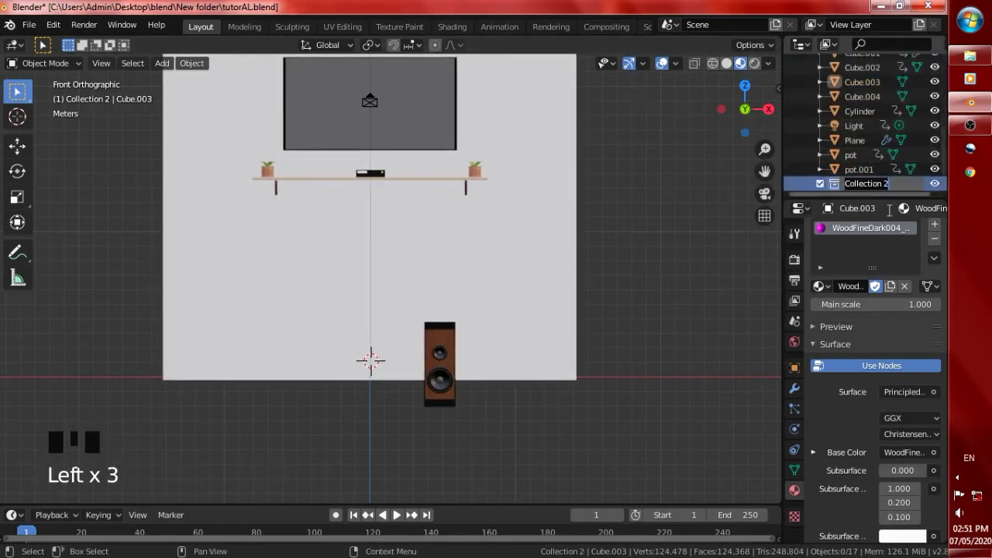
# Rename the new collection SPEAKERS and review the wall scene.
pyautogui.press('BackSpace')
pyautogui.click(549, 386)
pyautogui.press('KP_6')
pyautogui.press('KP_6')
pyautogui.moveTo(483, 488); pyautogui.dragTo(472, 485)
pyautogui.click(303, 430)
pyautogui.click(317, 429)
pyautogui.moveTo(300, 392); pyautogui.dragTo(318, 407)
pyautogui.moveTo(873, 108); pyautogui.dragTo(880, 137)
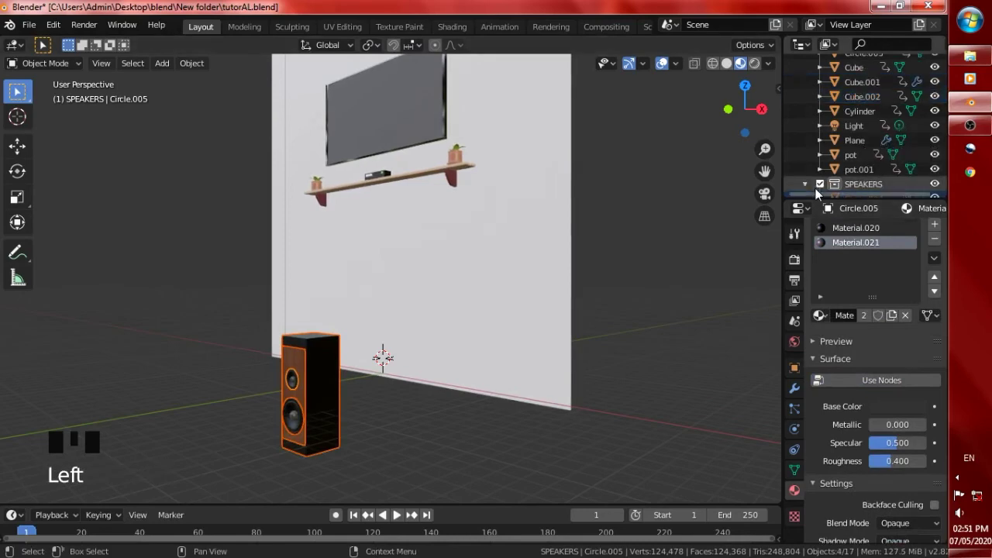
pyautogui.click(822, 192)
pyautogui.click(760, 282)
# Check and nudge the left and right plant pots from front view.
pyautogui.scroll(-3)
pyautogui.press('KP_1')
pyautogui.scroll(3)
pyautogui.click(500, 155)
pyautogui.scroll(3)
pyautogui.press('g')
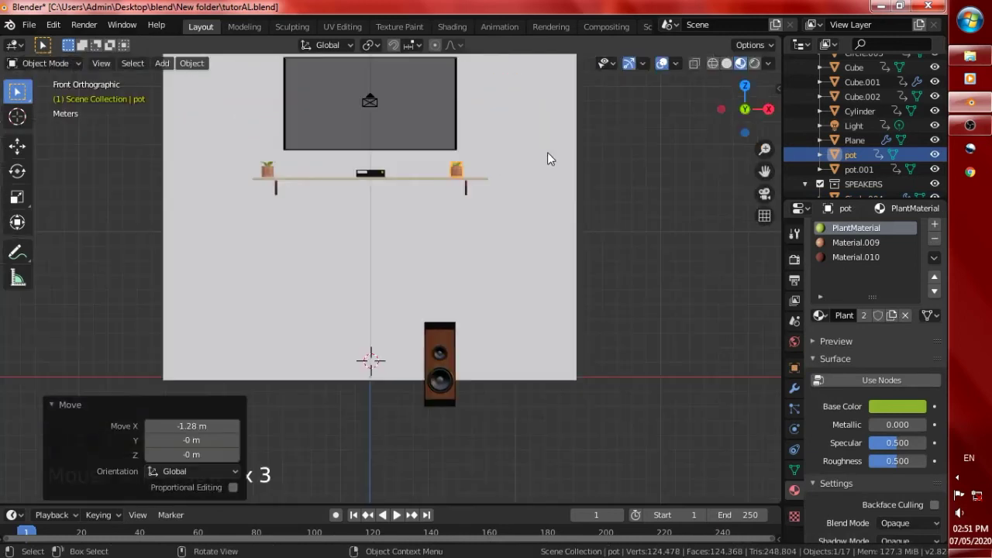
pyautogui.click(195, 221)
pyautogui.press('g')
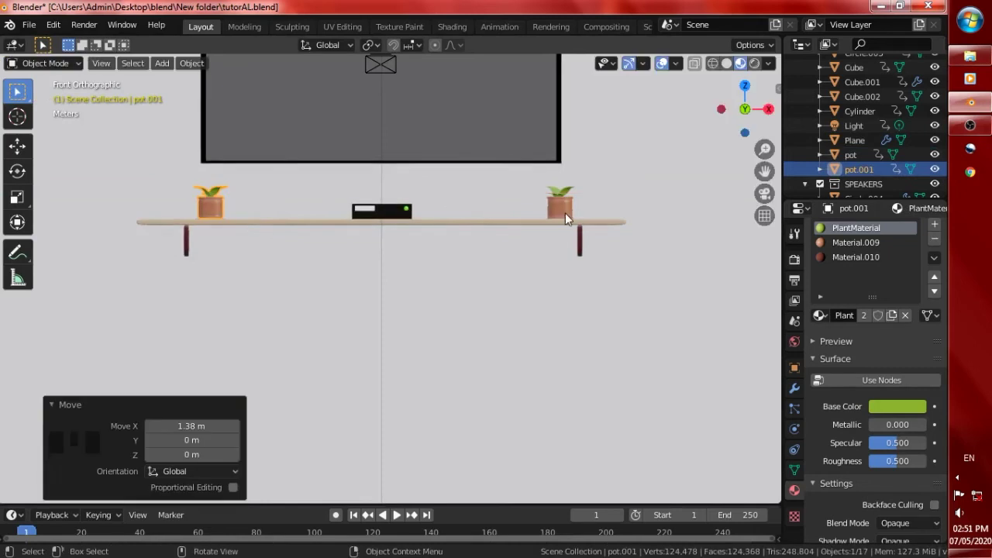
pyautogui.click(571, 215)
pyautogui.moveTo(711, 93); pyautogui.dragTo(663, 132)
pyautogui.press('g')
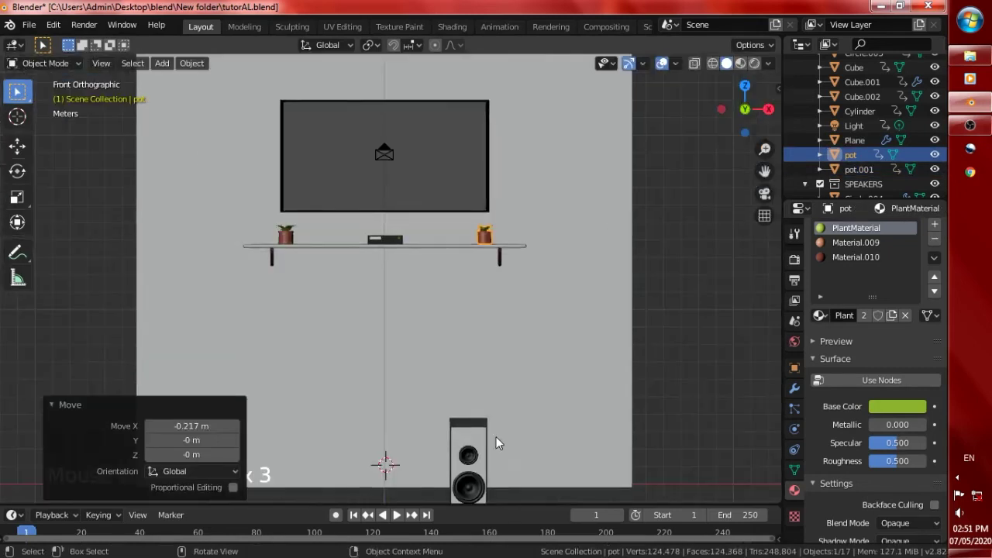
# Select all four SPEAKERS collection parts for moving together.
pyautogui.click(484, 461)
pyautogui.click(871, 192)
pyautogui.scroll(-3)
pyautogui.click(901, 144)
pyautogui.click(881, 170)
pyautogui.click(880, 188)
pyautogui.scroll(-3)
pyautogui.scroll(-3)
# Move the speaker up onto the shelf beside the TV and inspect it.
pyautogui.press('g')
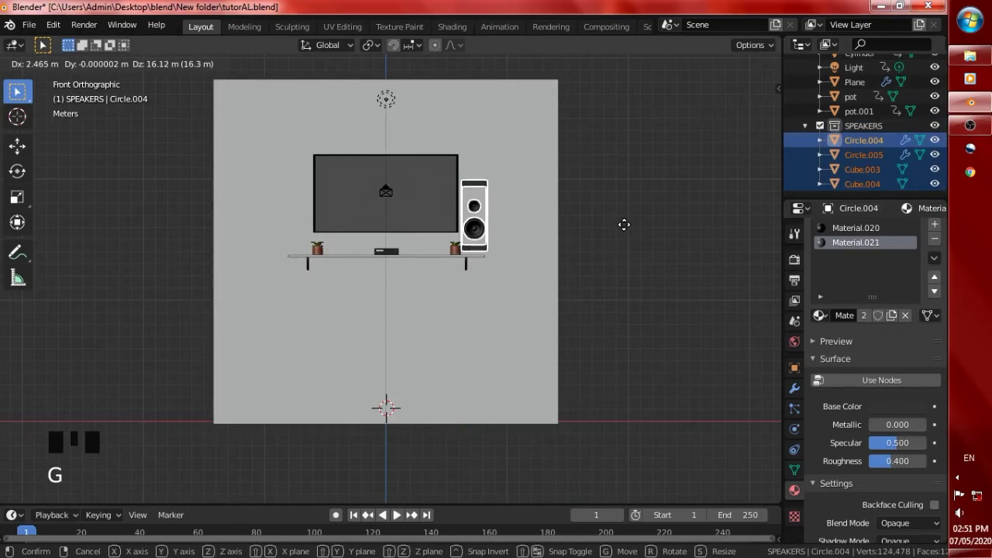
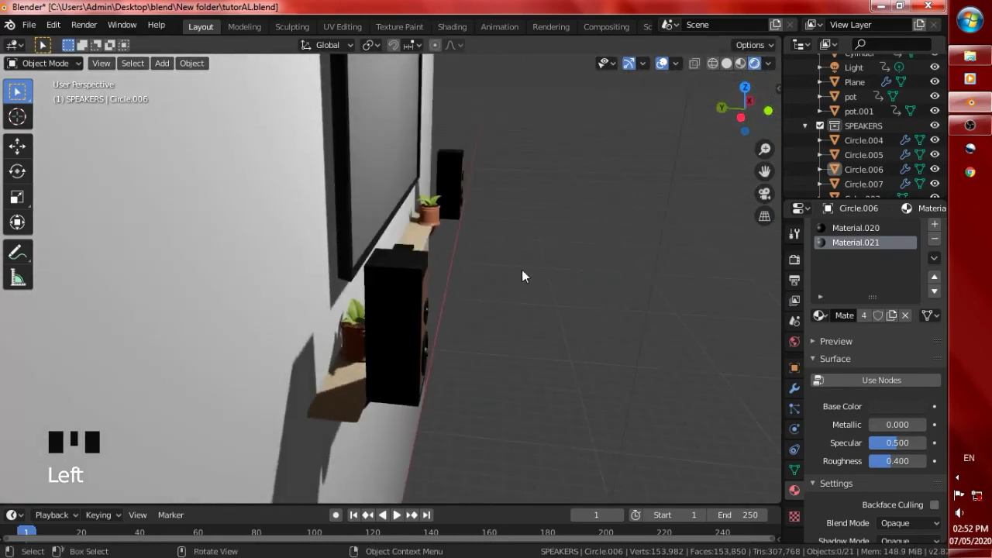
pyautogui.click(883, 130)
pyautogui.moveTo(883, 143); pyautogui.dragTo(871, 170)
pyautogui.scroll(-3)
# Select all eight speaker parts and move both speakers front-to-back toward the wall.
pyautogui.click(858, 189)
pyautogui.press('KP_7')
pyautogui.press('g')
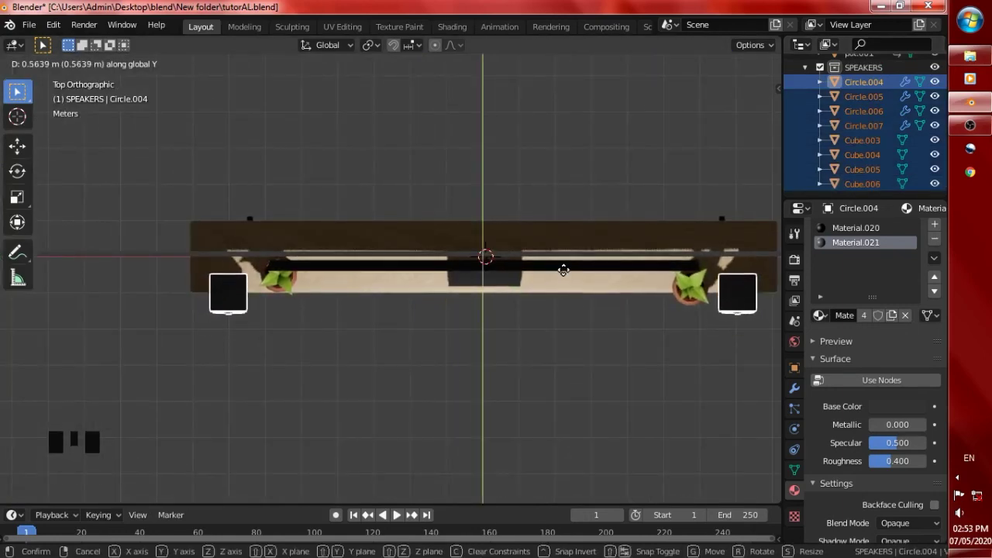